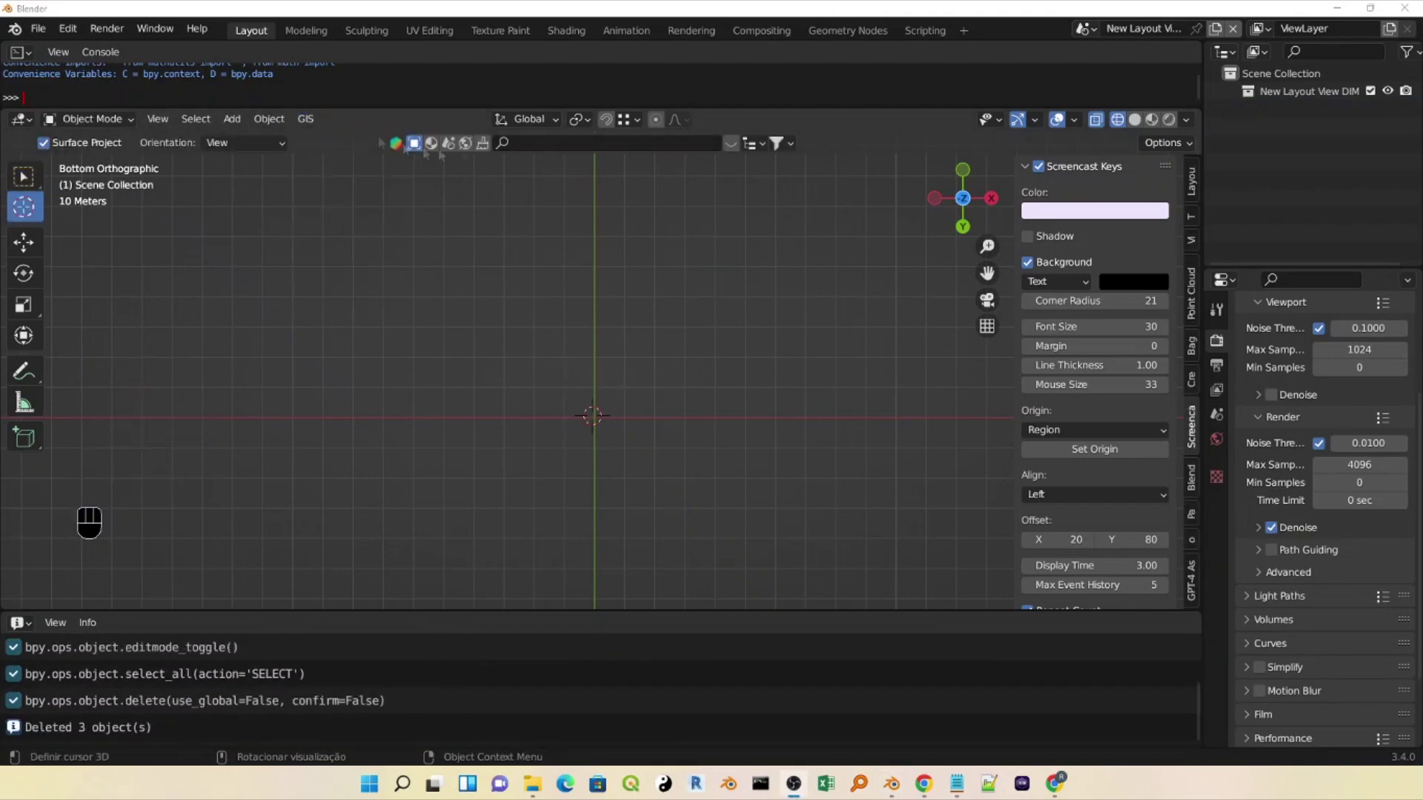
Start a new shapefile import from the GIS menu for the buildings layer.
{"action": "left_click", "coordinate": [307, 122]}
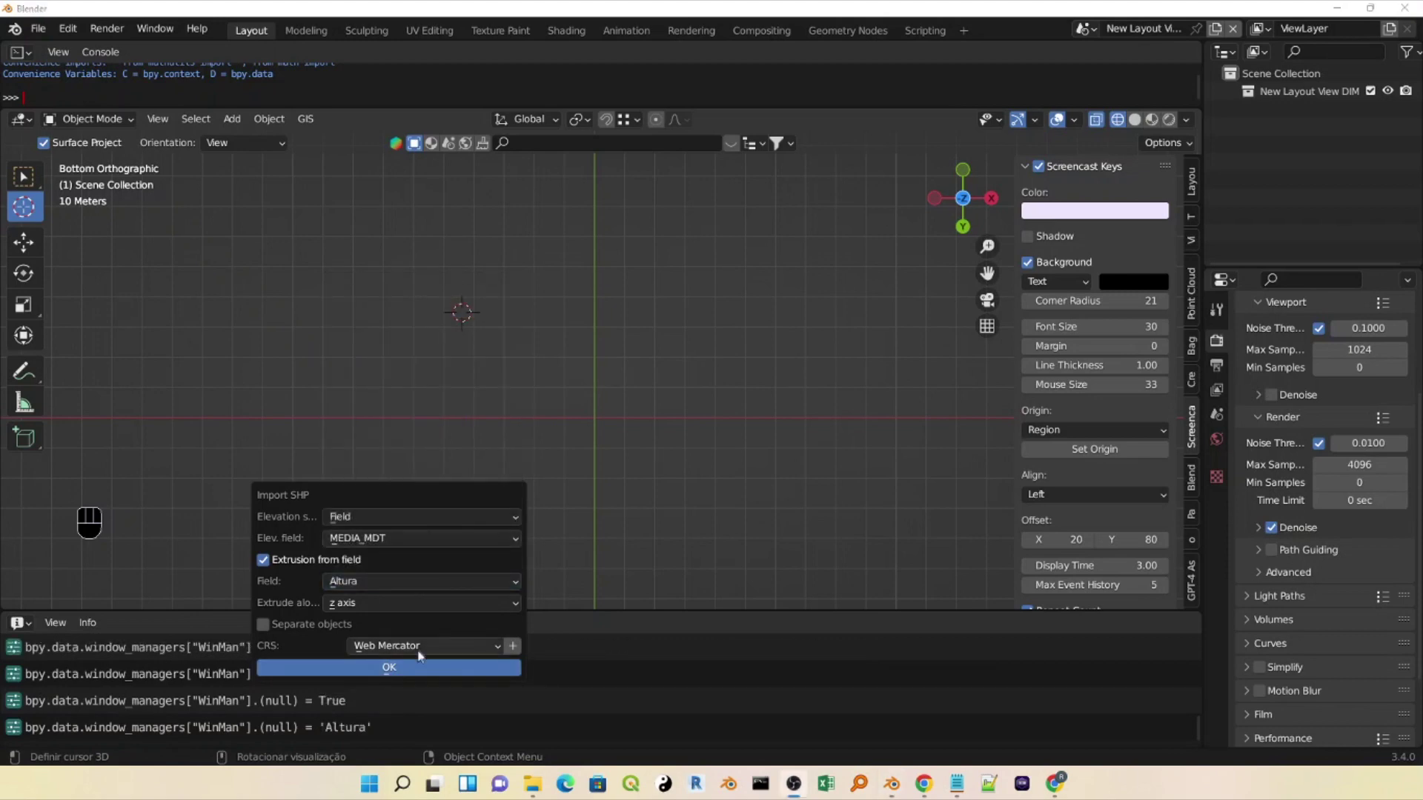
Begin importing a contour-line shapefile with COTA_CURVA as its elevation field.
{"action": "left_click_drag", "start_coordinate": [306, 129], "coordinate": [470, 193]}
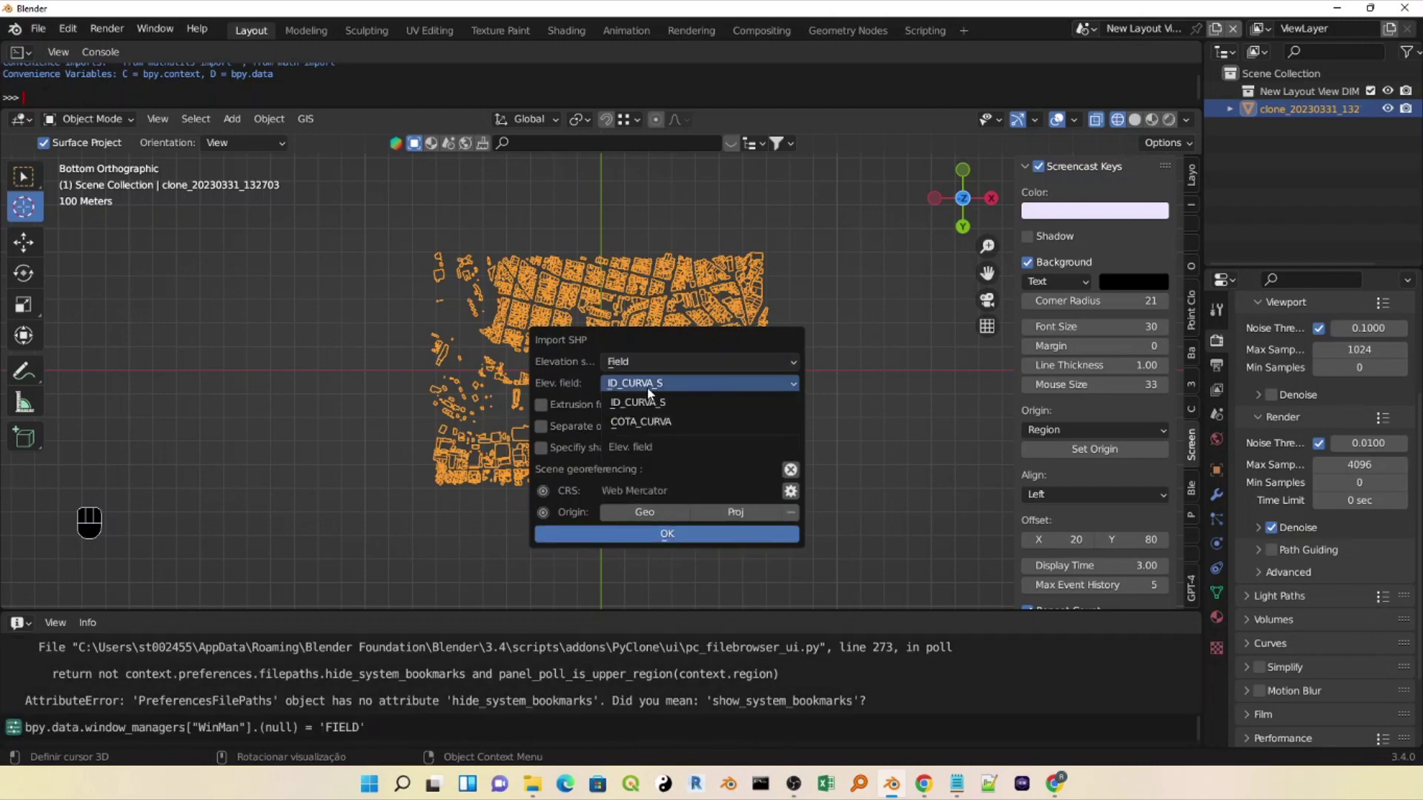
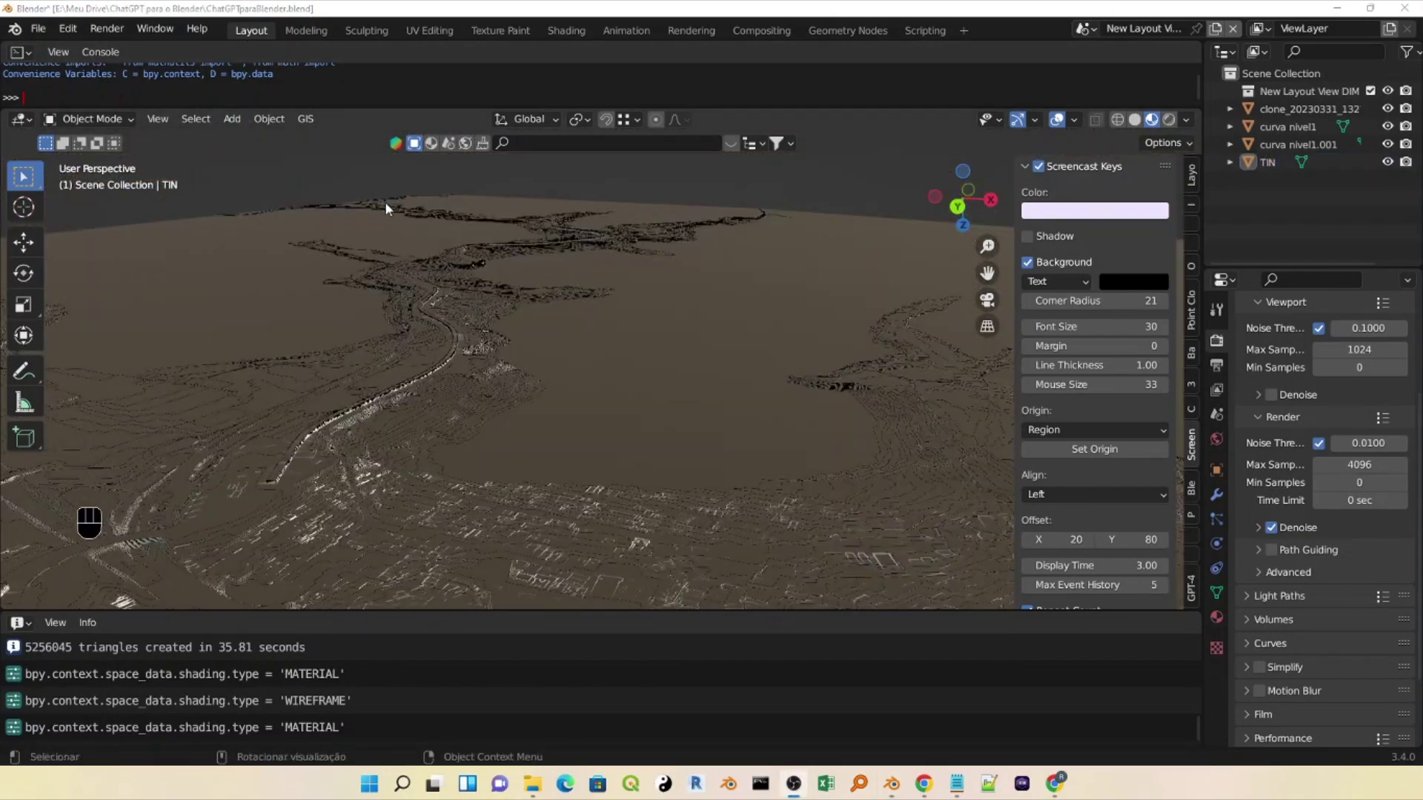
Bring up the Add menu (Shift+A) to place a Sun light in the scene.
{"action": "left_click", "coordinate": [355, 175]}
{"action": "key", "text": "shift+a"}
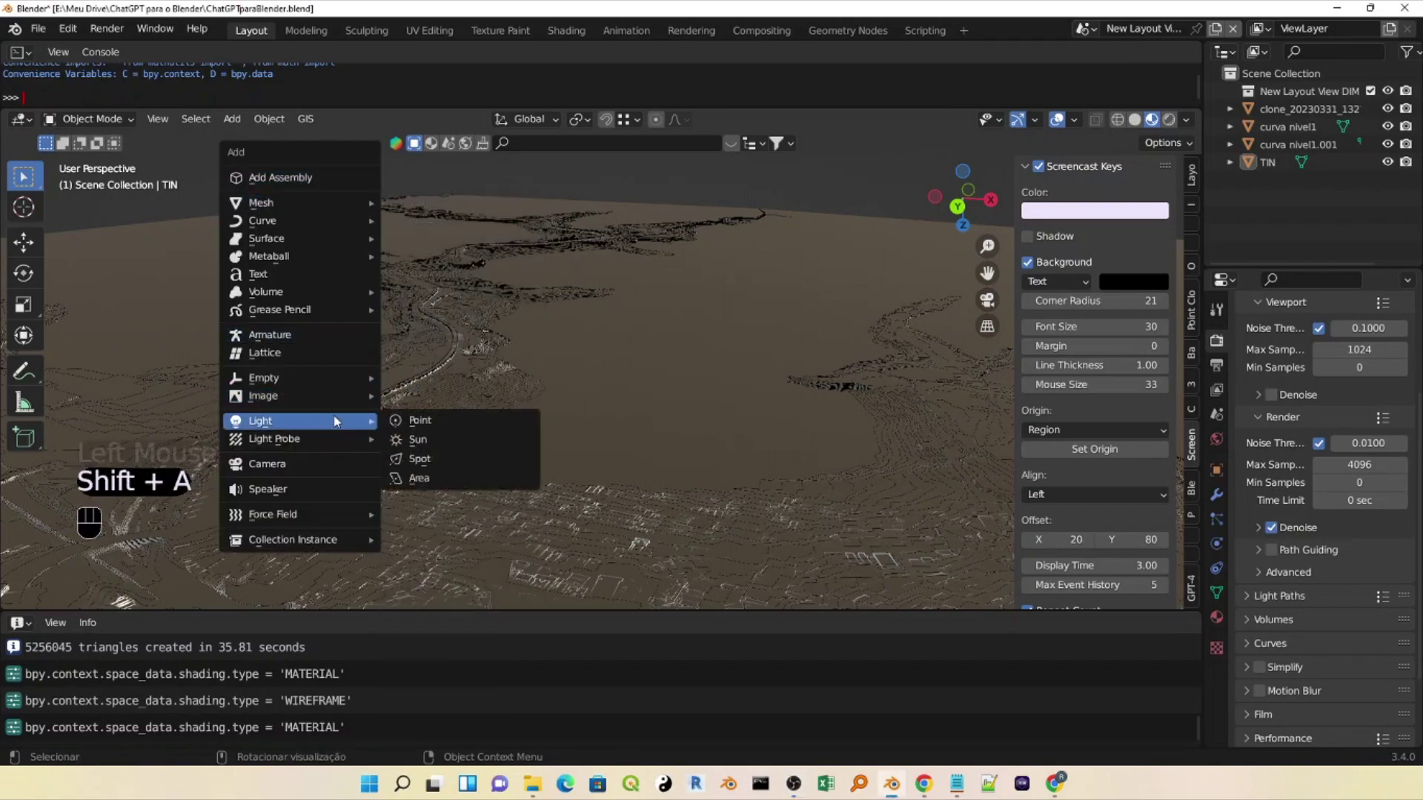
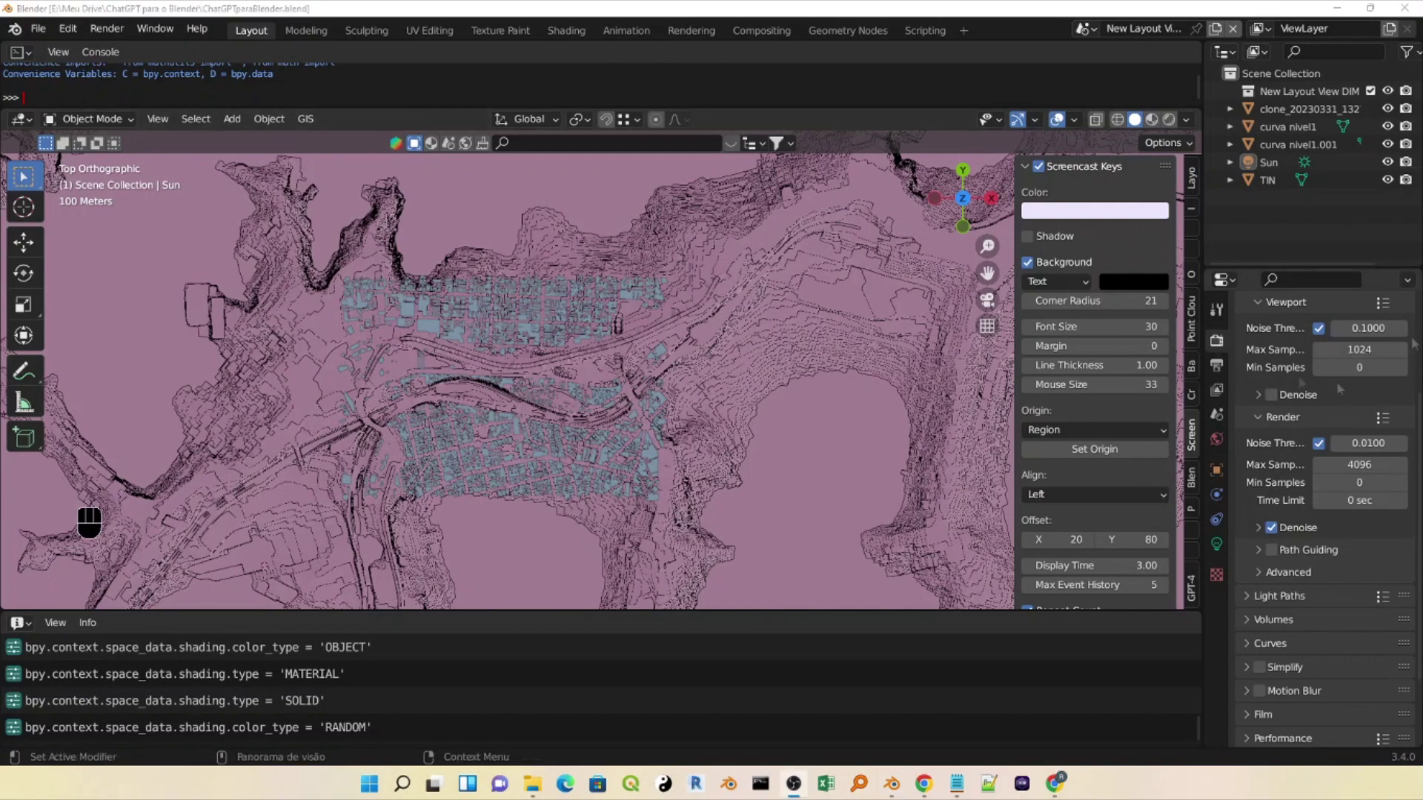
Select the TIN mesh and contour objects in the Outliner and show them as wireframe.
{"action": "left_click", "coordinate": [1297, 103]}
{"action": "left_click", "coordinate": [1290, 137]}
{"action": "left_click", "coordinate": [1303, 124]}
{"action": "left_click", "coordinate": [1283, 188]}
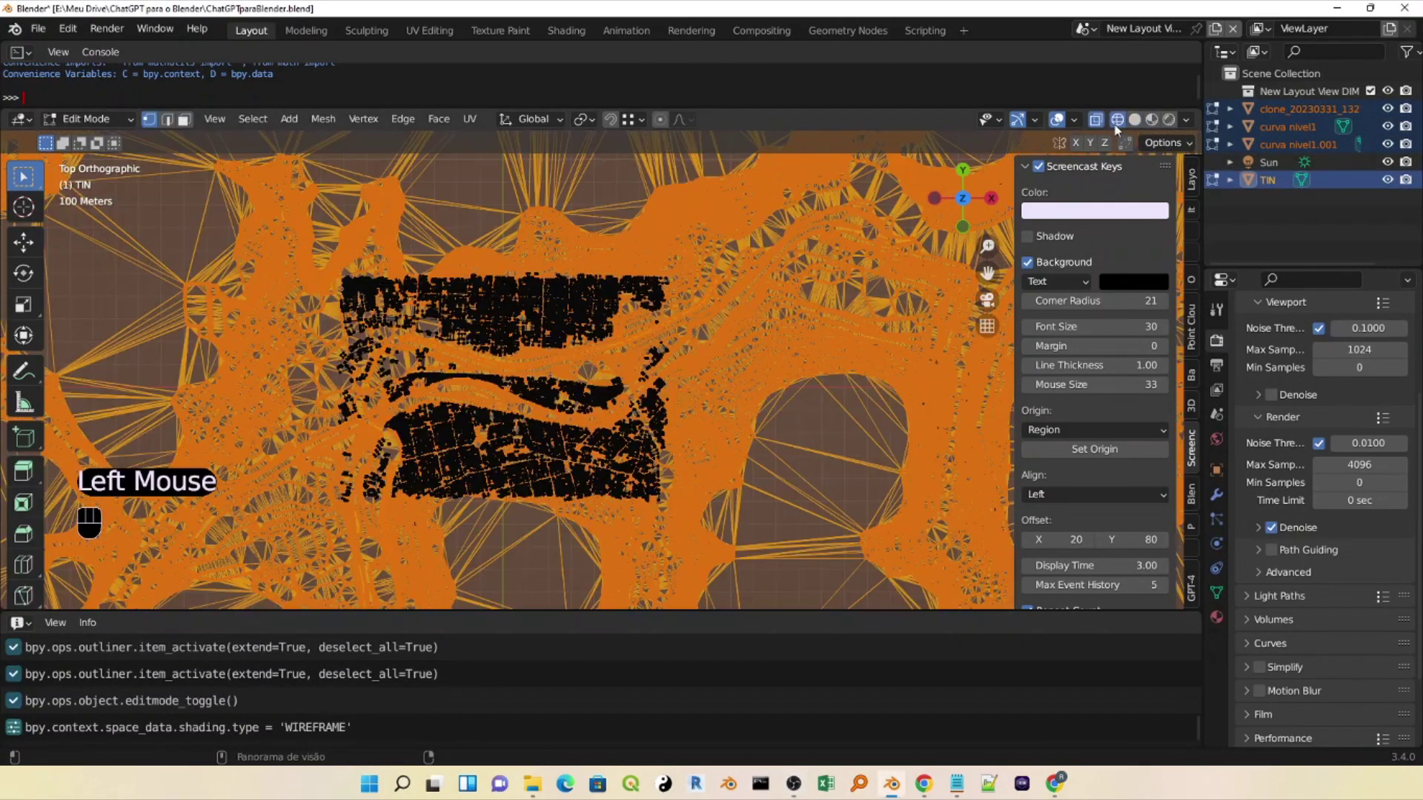